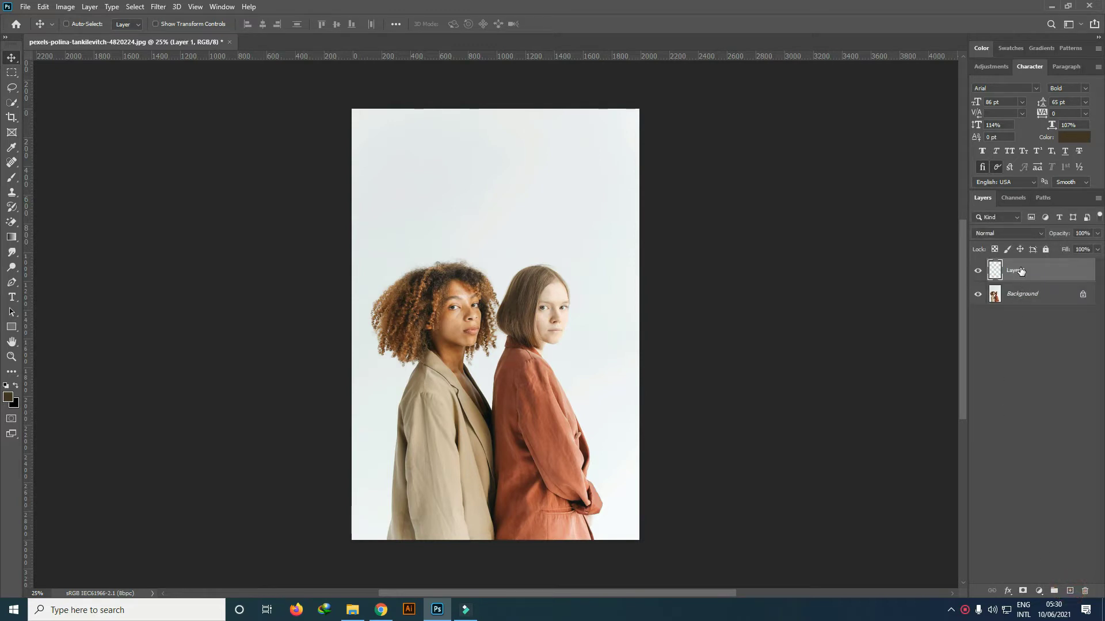
- Rename the new empty layer above the background to 'referance color'
{"action": "double_click", "coordinate": [1018, 273]}
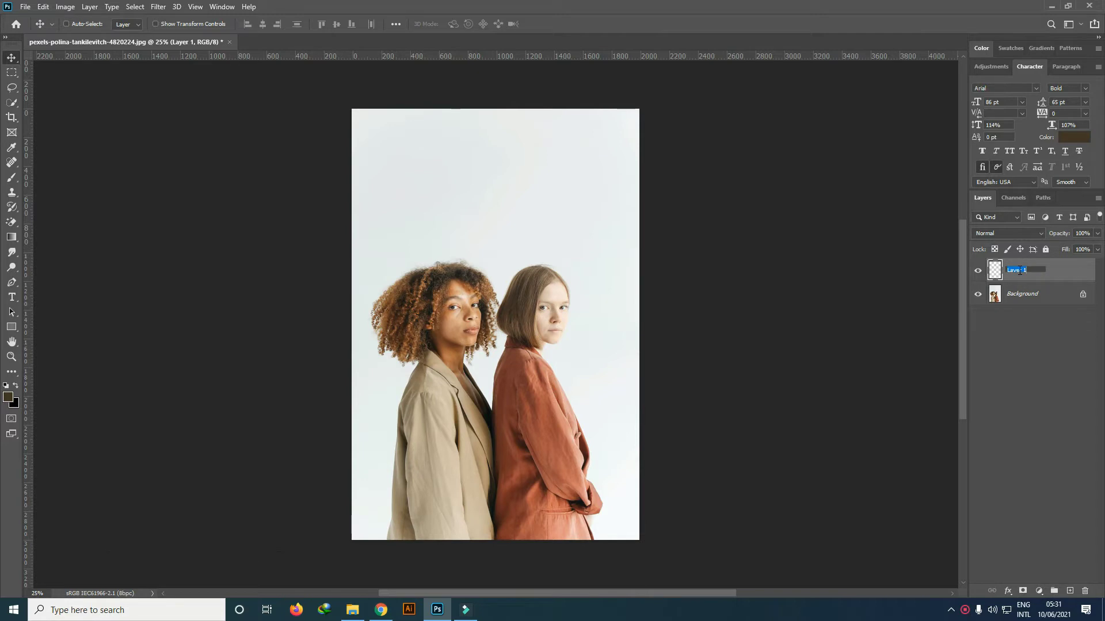
{"action": "type", "text": "referance co"}
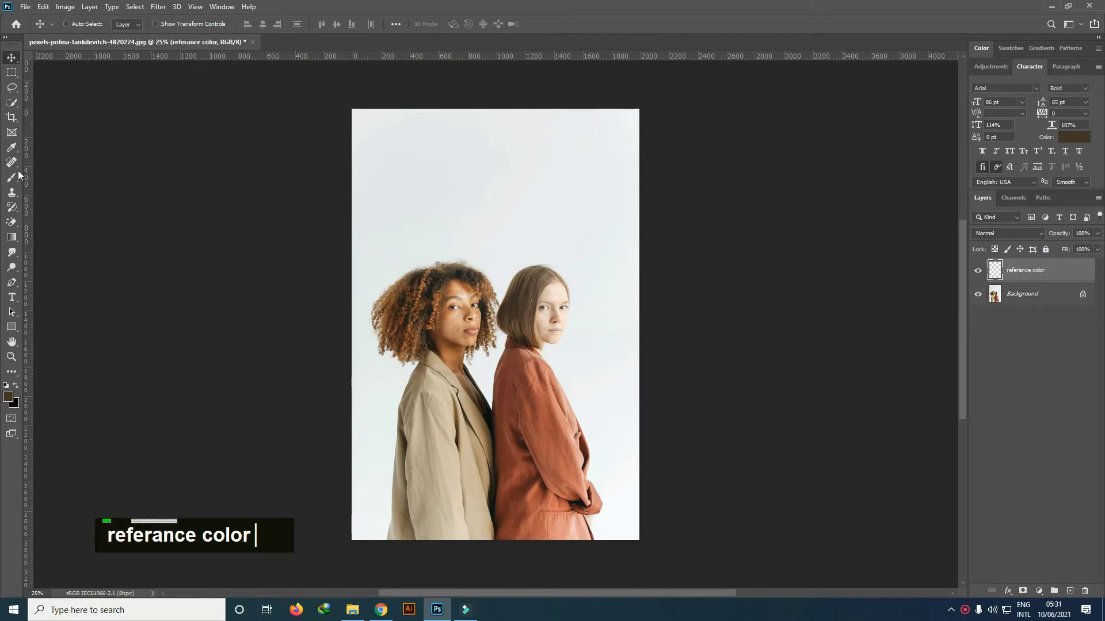
- Sample the rust jacket with the Eyedropper and paint a rust swatch on the referance color layer
{"action": "type", "text": "lor"}
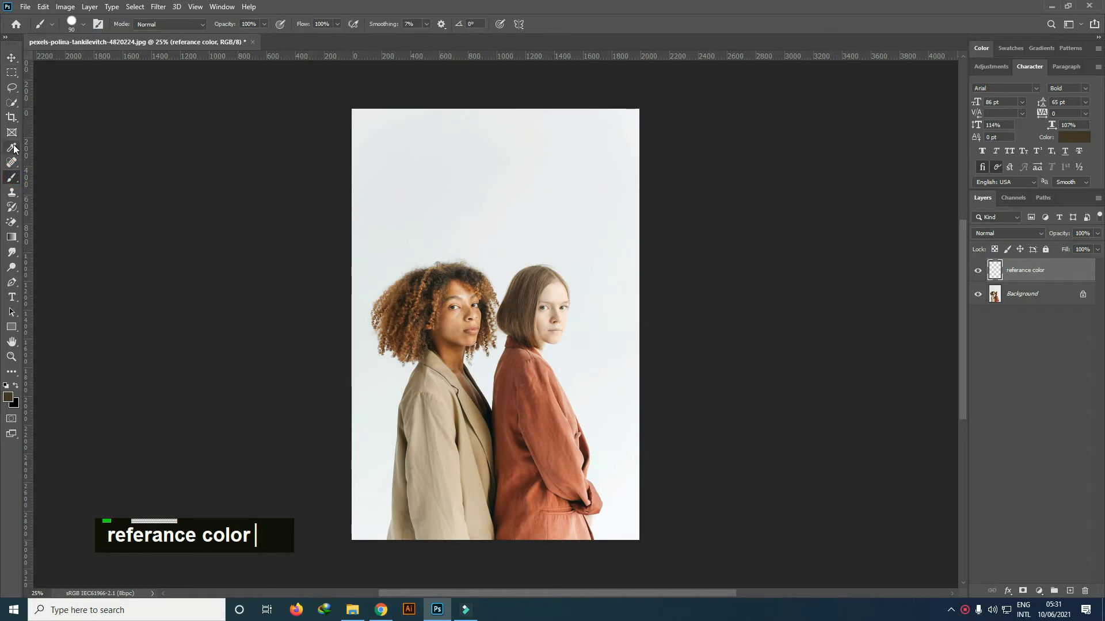
{"action": "scroll", "scroll_direction": "up", "scroll_amount": 3}
{"action": "scroll", "scroll_direction": "down", "scroll_amount": 3}
{"action": "scroll", "scroll_direction": "down", "scroll_amount": 3}
{"action": "scroll", "scroll_direction": "up", "scroll_amount": 3}
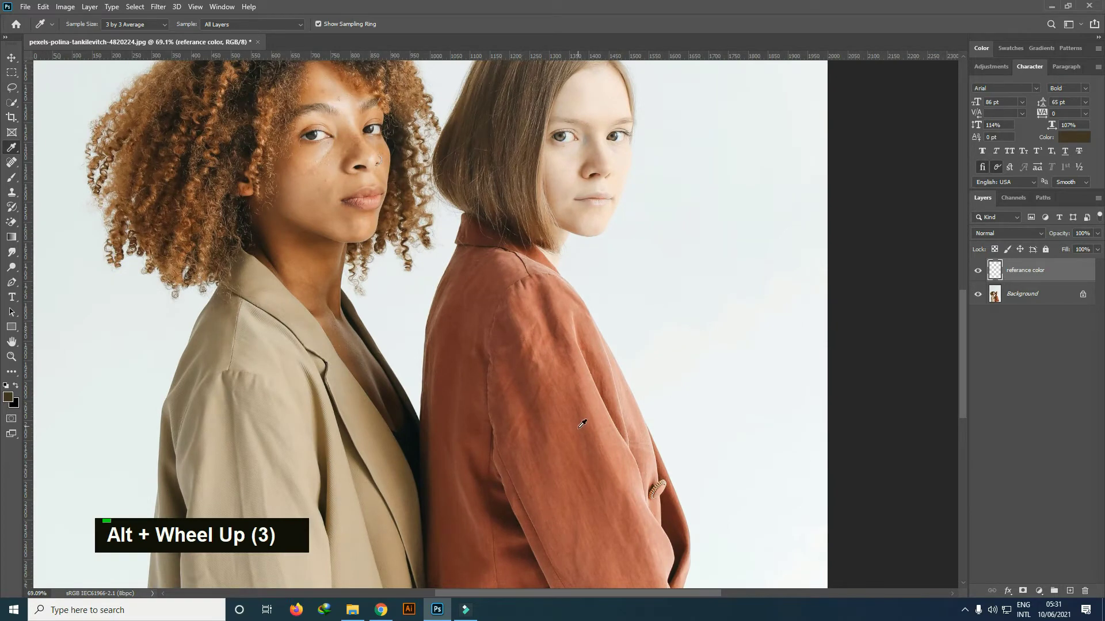
{"action": "scroll", "scroll_direction": "up", "scroll_amount": 3}
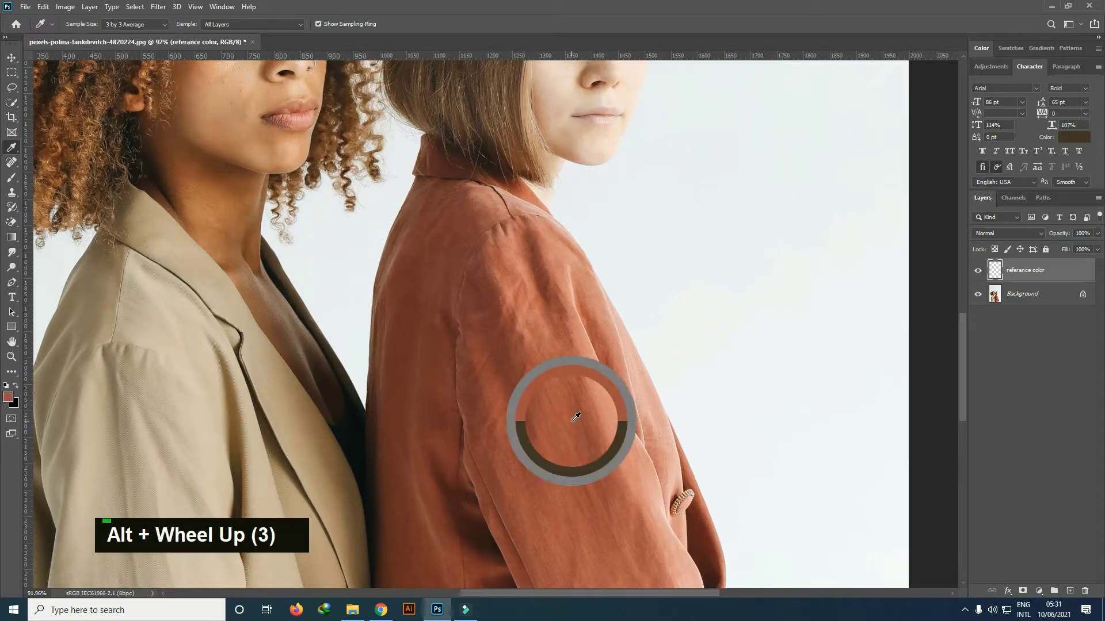
{"action": "scroll", "scroll_direction": "down", "scroll_amount": 3}
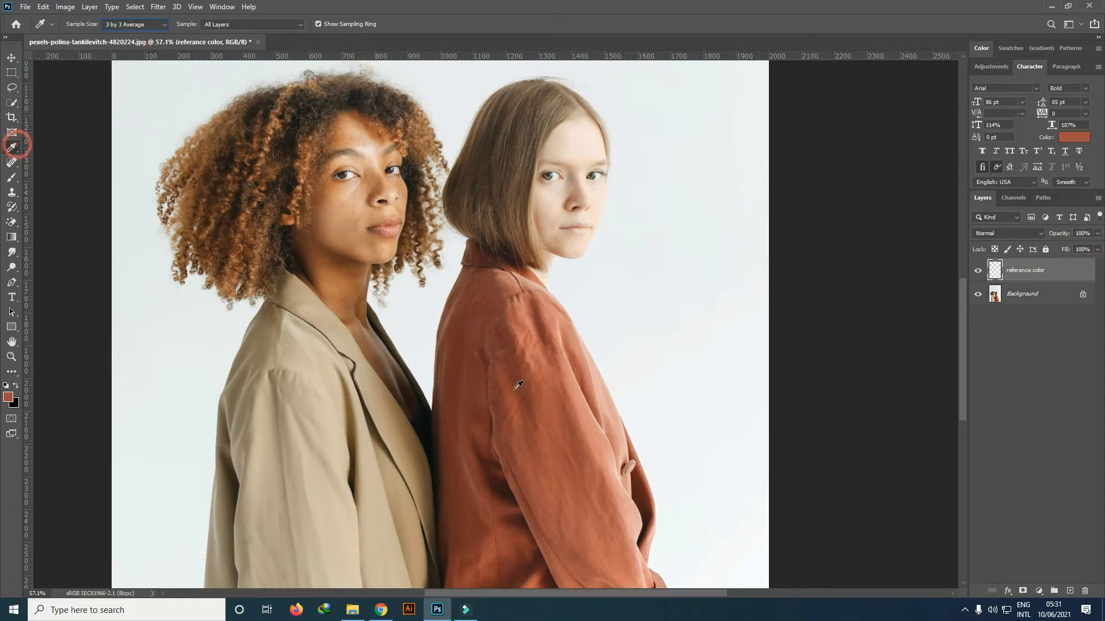
{"action": "scroll", "scroll_direction": "up", "scroll_amount": 3}
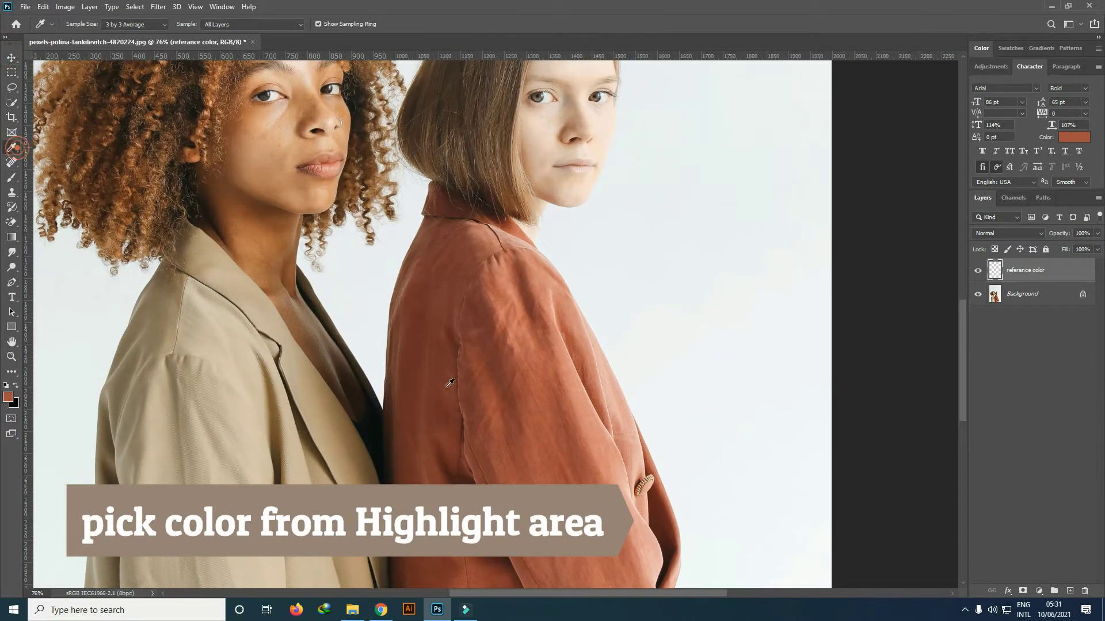
{"action": "double_click", "coordinate": [558, 410]}
- Resample a darker rust tone from the coat and paint a second swatch beside the first
{"action": "scroll", "scroll_direction": "down", "scroll_amount": 3}
{"action": "scroll", "scroll_direction": "up", "scroll_amount": 3}
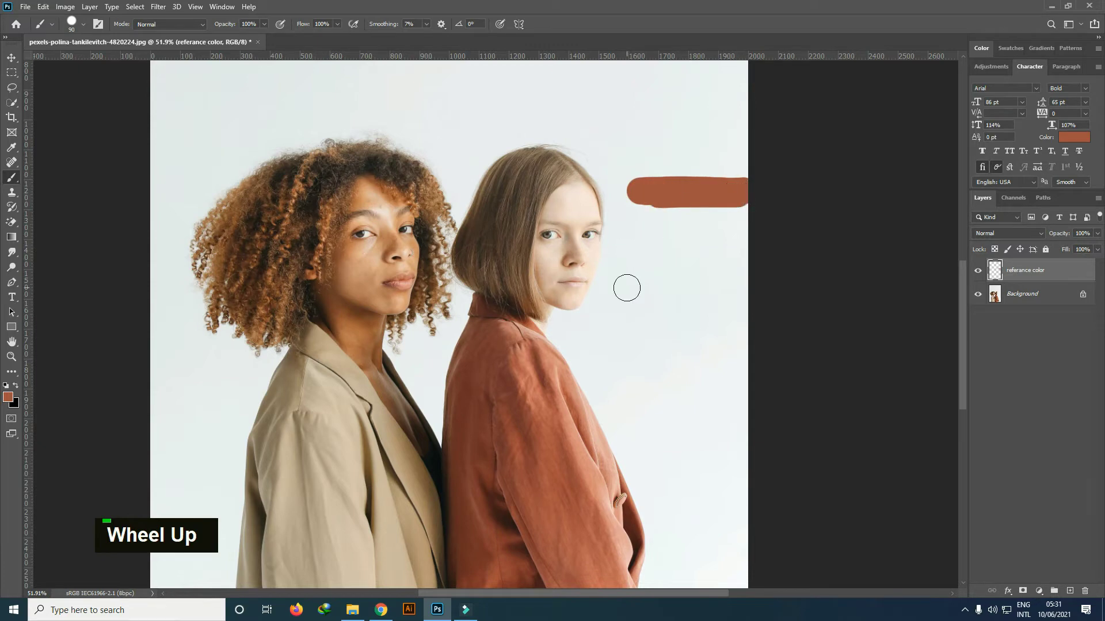
{"action": "scroll", "scroll_direction": "down", "scroll_amount": 3}
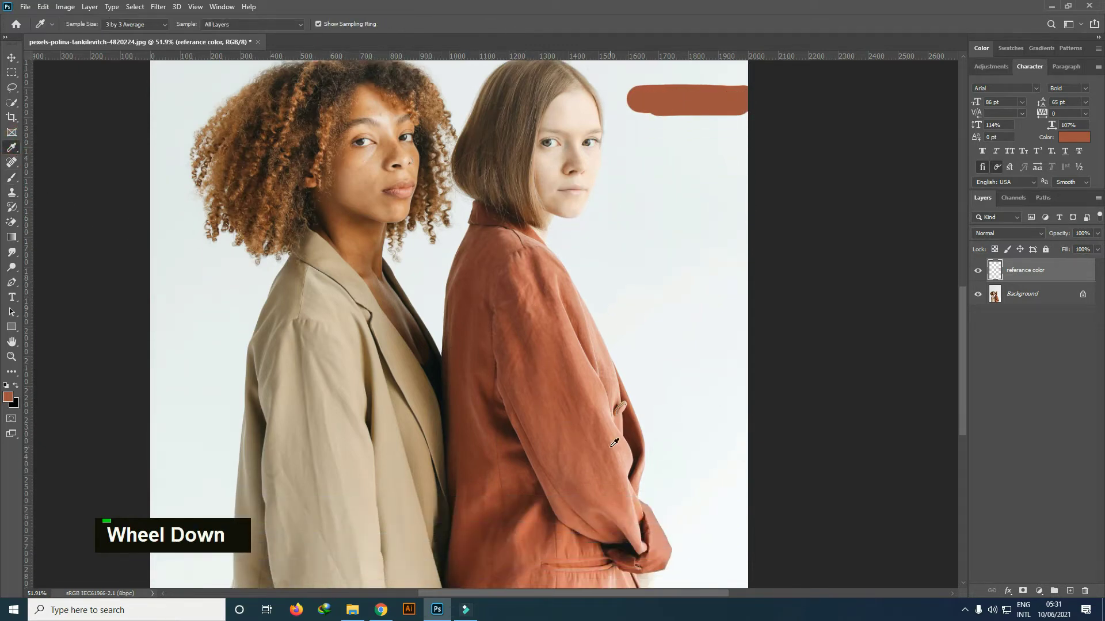
{"action": "scroll", "scroll_direction": "up", "scroll_amount": 3}
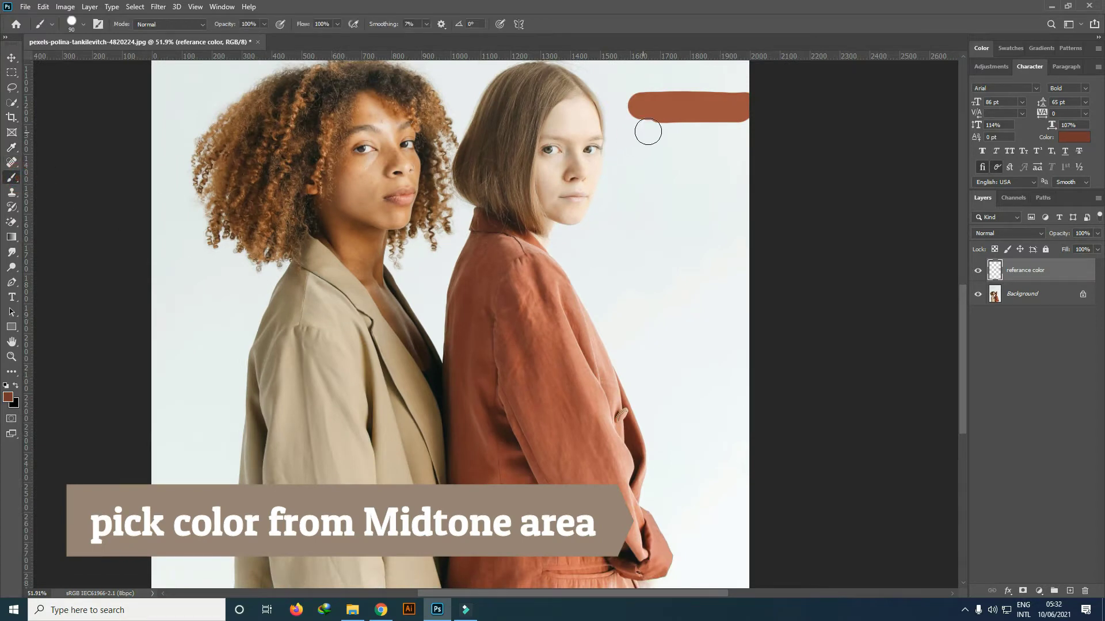
{"action": "scroll", "scroll_direction": "down", "scroll_amount": 3}
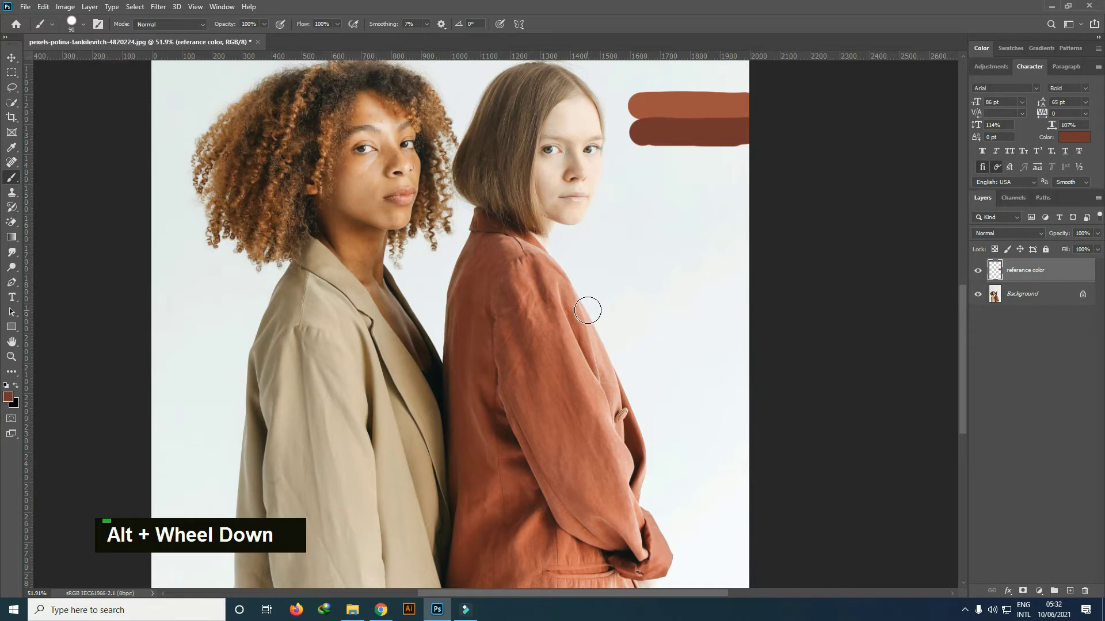
{"action": "scroll", "scroll_direction": "up", "scroll_amount": 3}
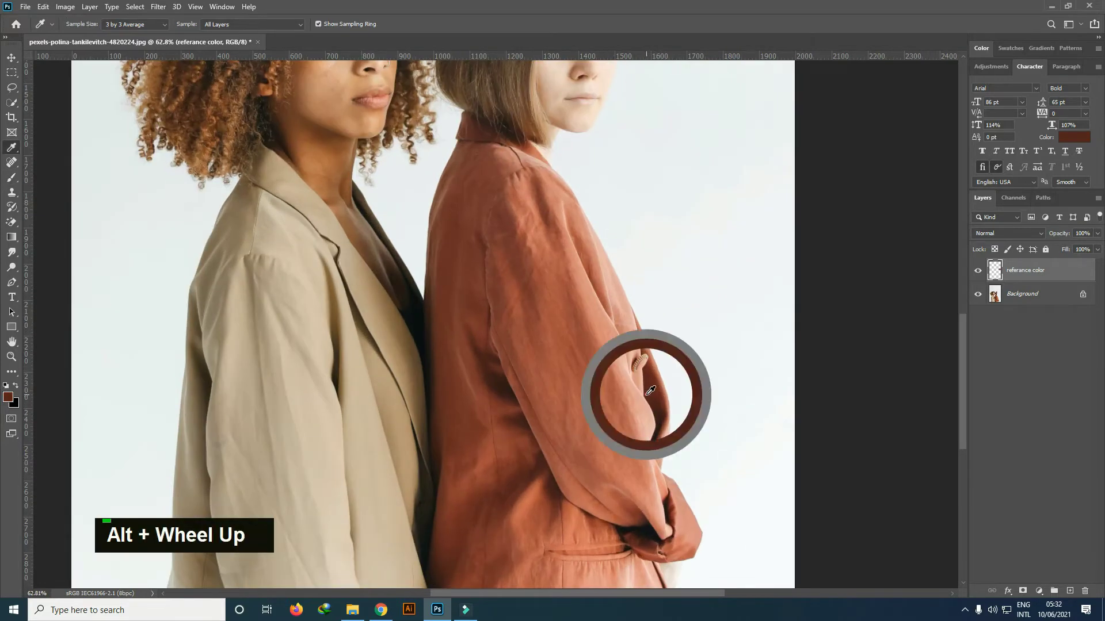
{"action": "double_click", "coordinate": [656, 398]}
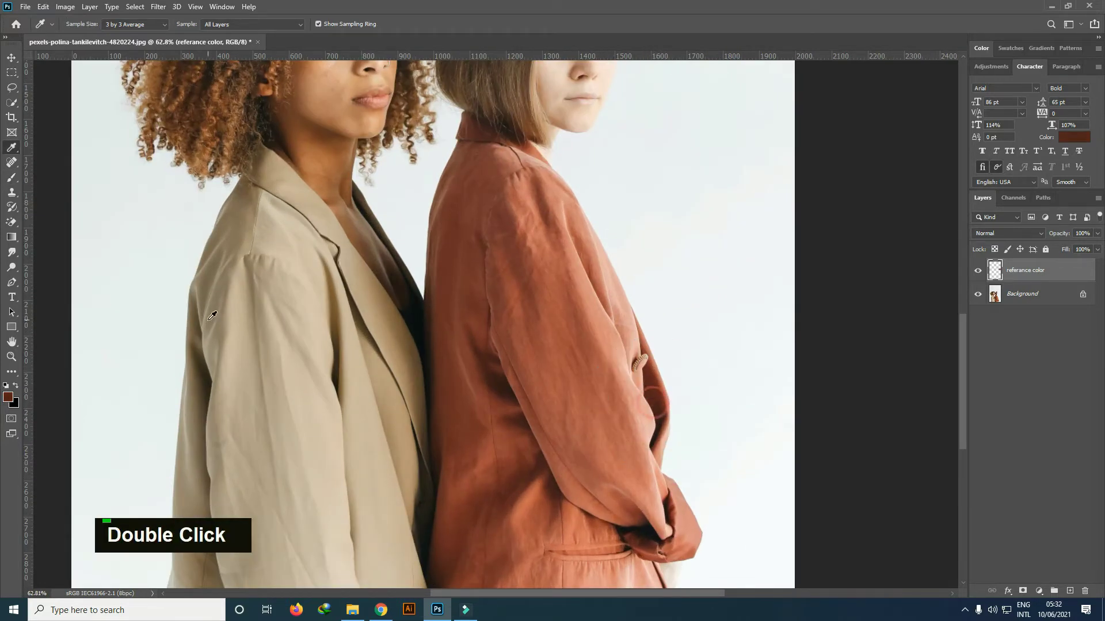
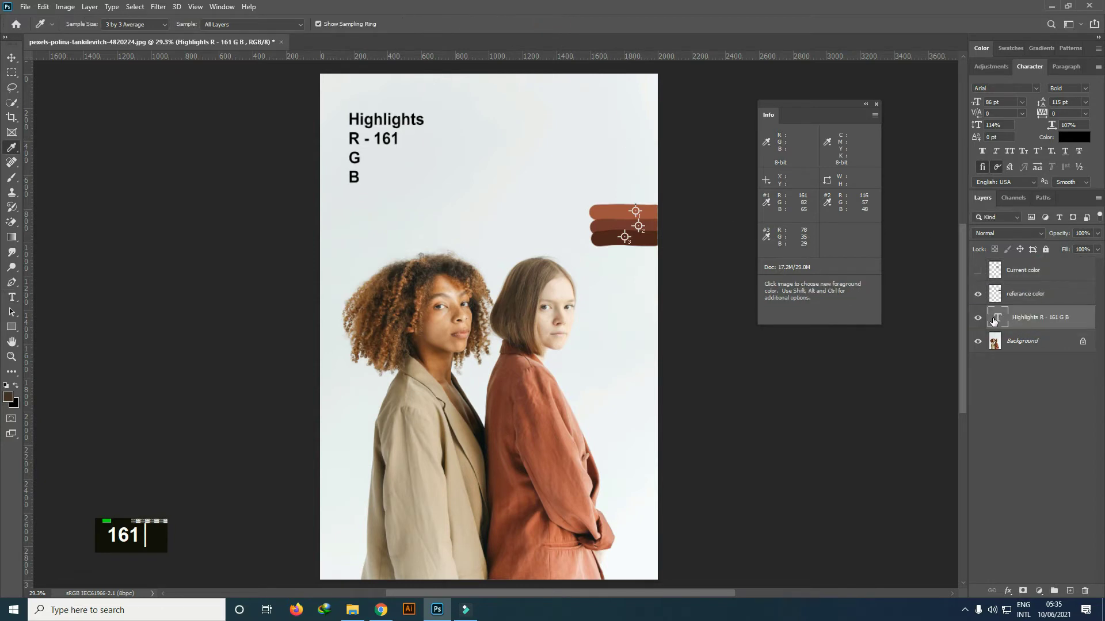
- Reopen the Highlights text label (R - 161 with G and B lines) for editing
{"action": "double_click", "coordinate": [993, 321]}
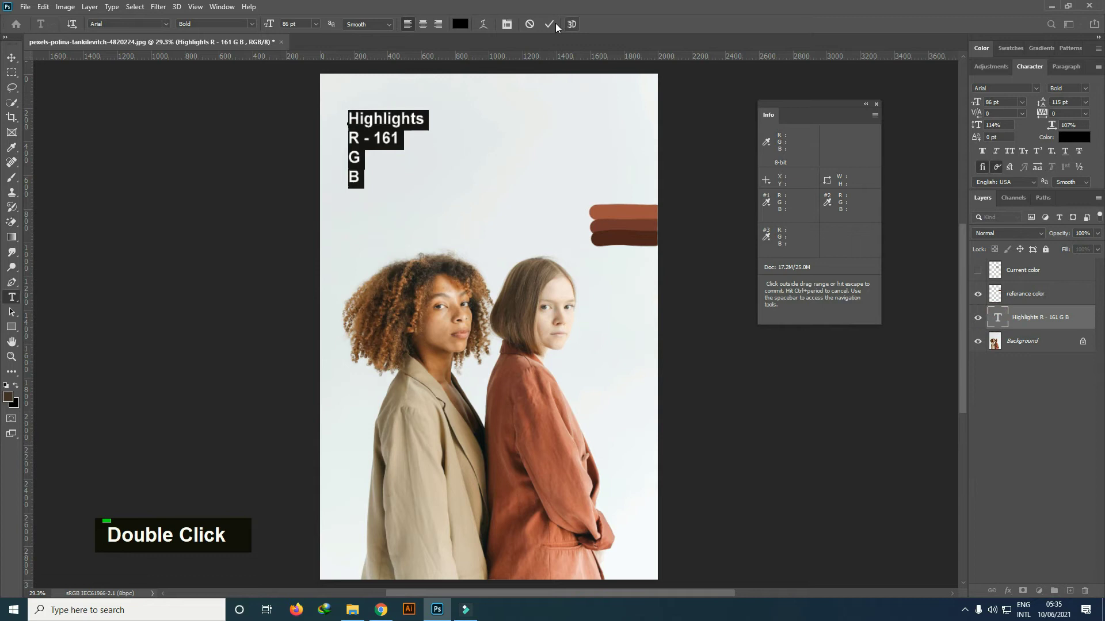
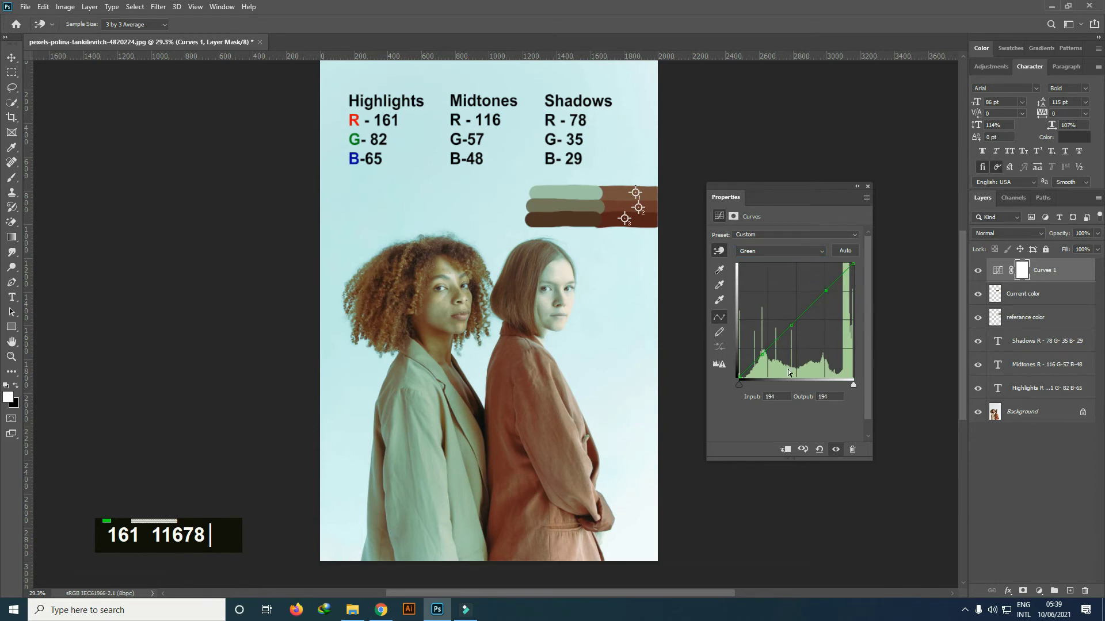
- Set green-channel curve outputs toward reference values 82 and 57, mapping midtone 116 to 57
{"action": "type", "text": "678 82"}
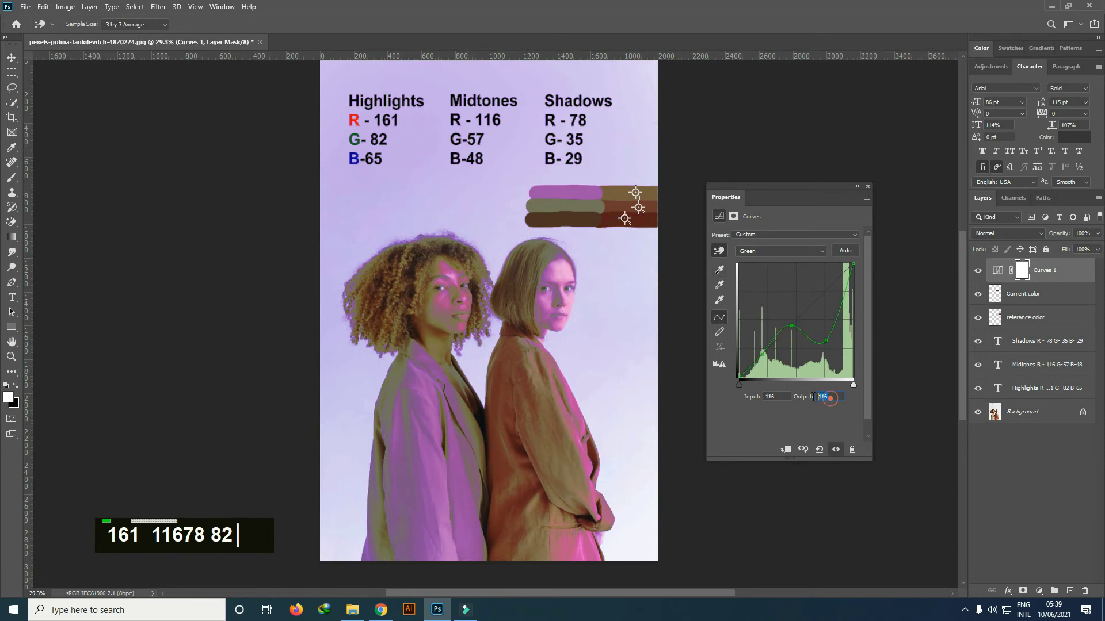
{"action": "type", "text": "7"}
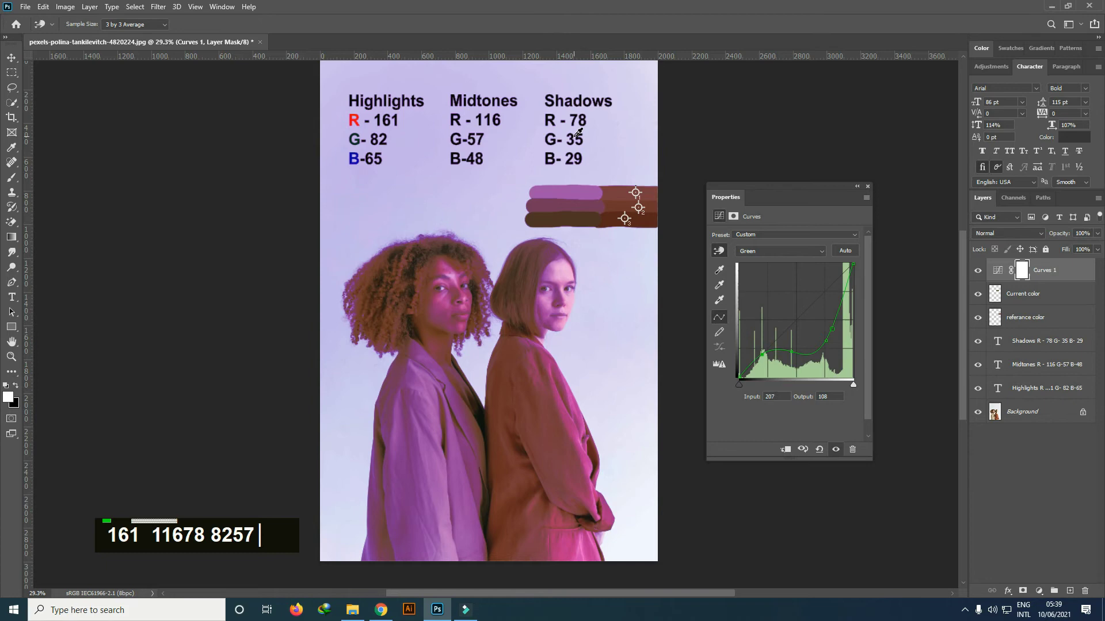
- Finish the green shadow output at 35, then set blue curve points 92→48 and 39→29
{"action": "type", "text": "35"}
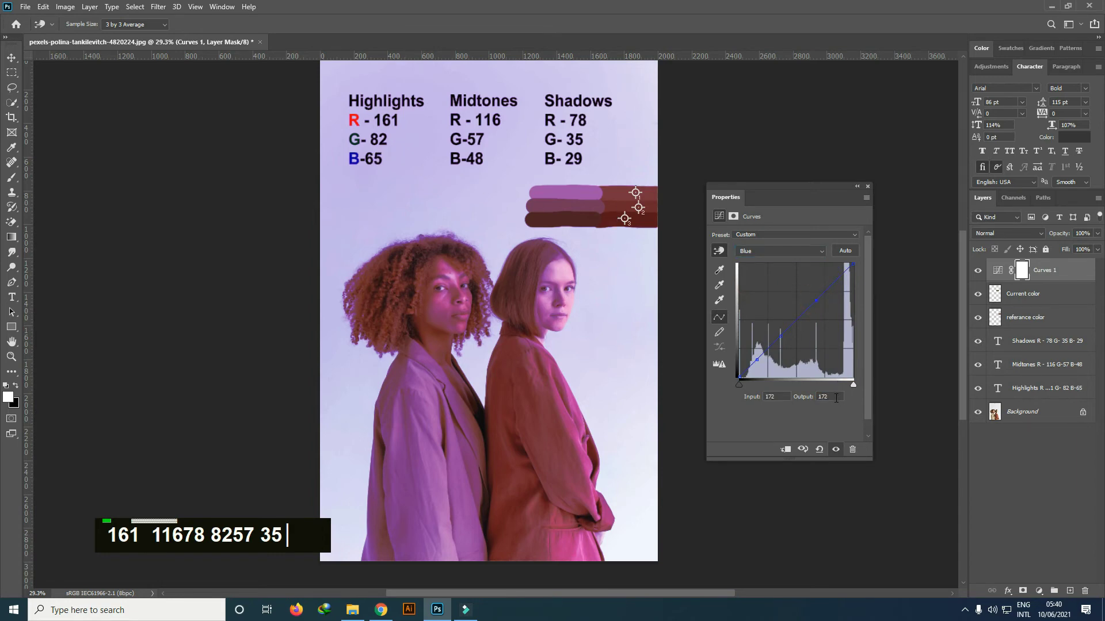
{"action": "type", "text": "5"}
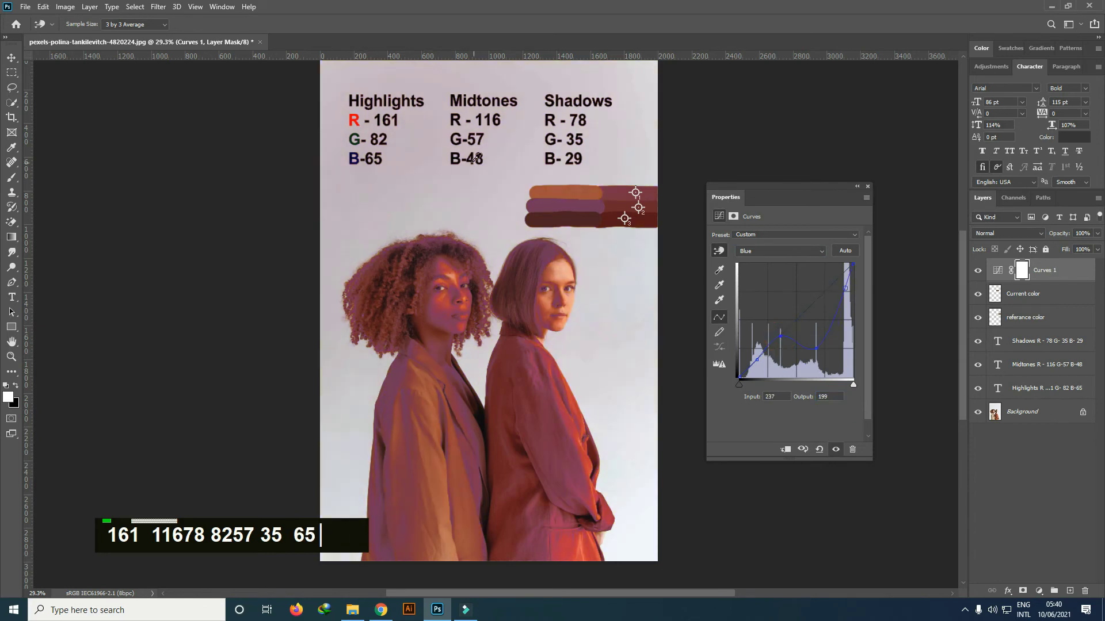
{"action": "type", "text": "48"}
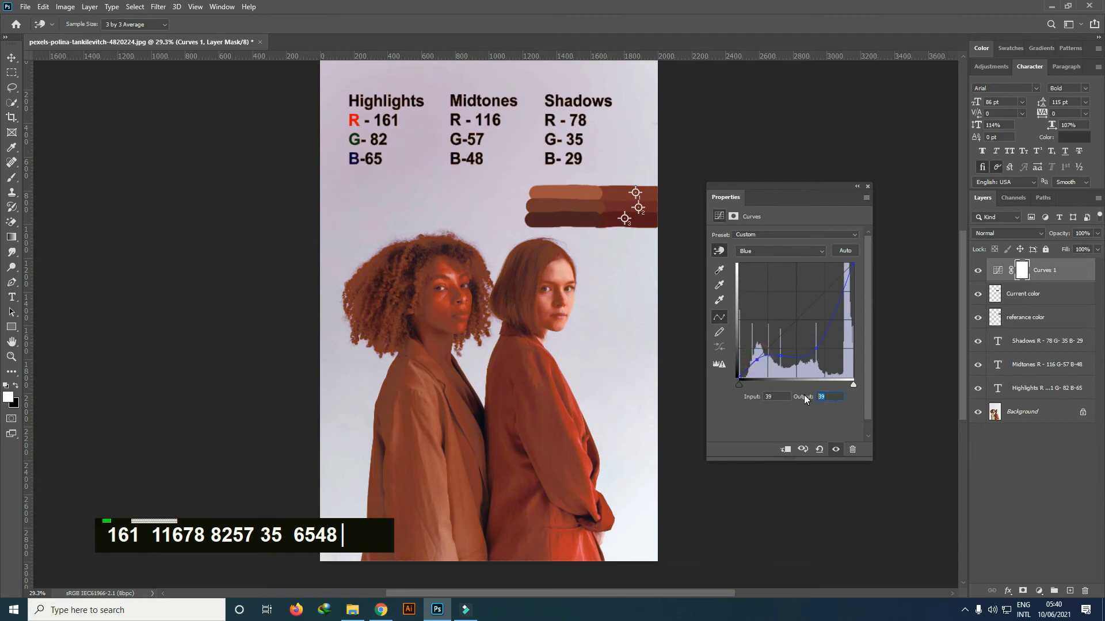
{"action": "type", "text": "29"}
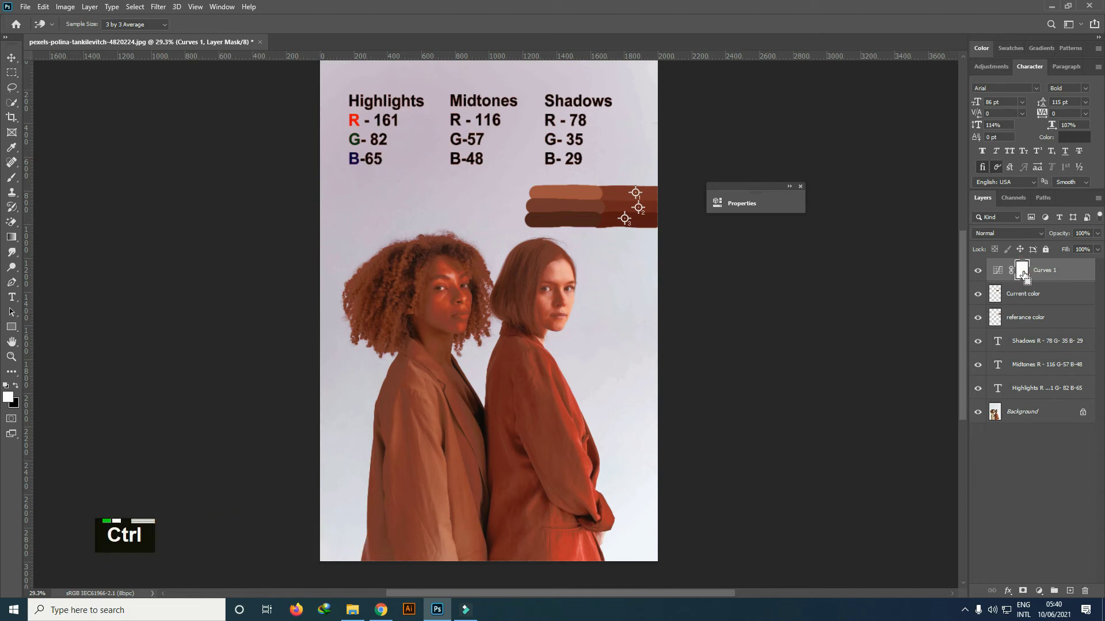
- Invert the Curves 1 mask to hide the rust tint from the whole photo
{"action": "key", "text": "ctrl+i"}
{"action": "scroll", "scroll_direction": "down", "scroll_amount": 3}
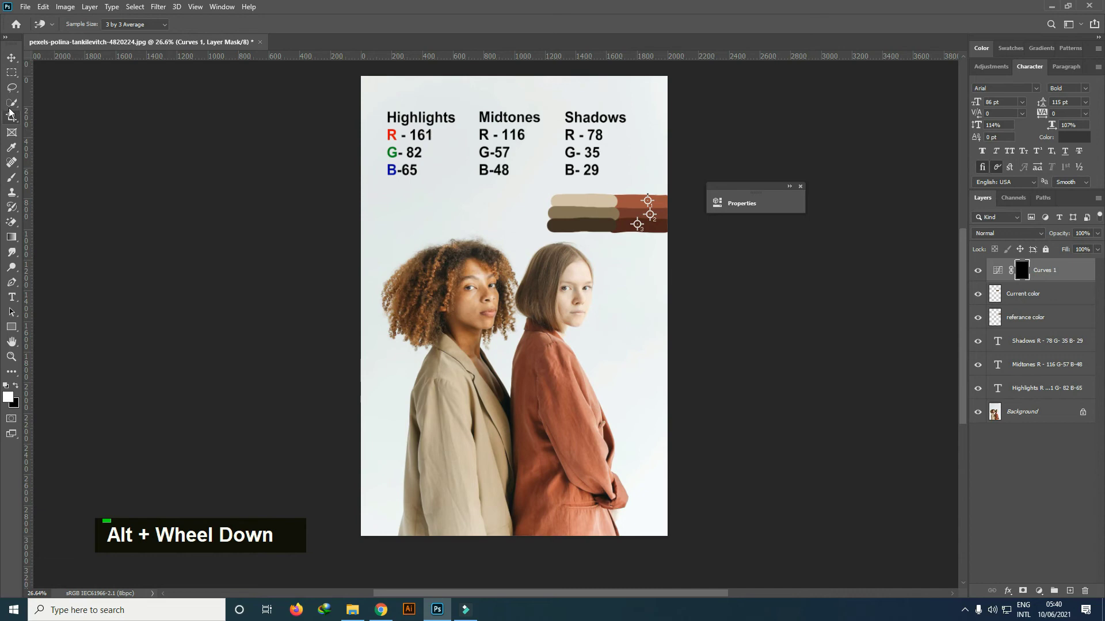
{"action": "scroll", "scroll_direction": "down", "scroll_amount": 3}
{"action": "scroll", "scroll_direction": "up", "scroll_amount": 3}
- Enlarge the Quick Selection brush and select the left woman's beige jacket
{"action": "type", "text": "]]]]]]"}
{"action": "scroll", "scroll_direction": "up", "scroll_amount": 3}
{"action": "scroll", "scroll_direction": "down", "scroll_amount": 3}
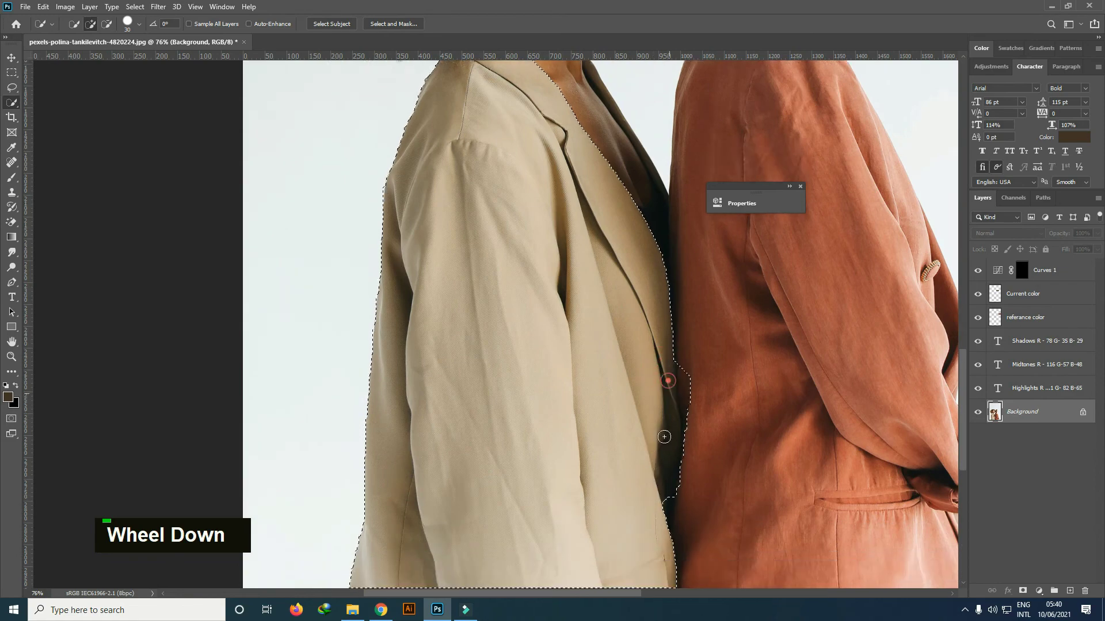
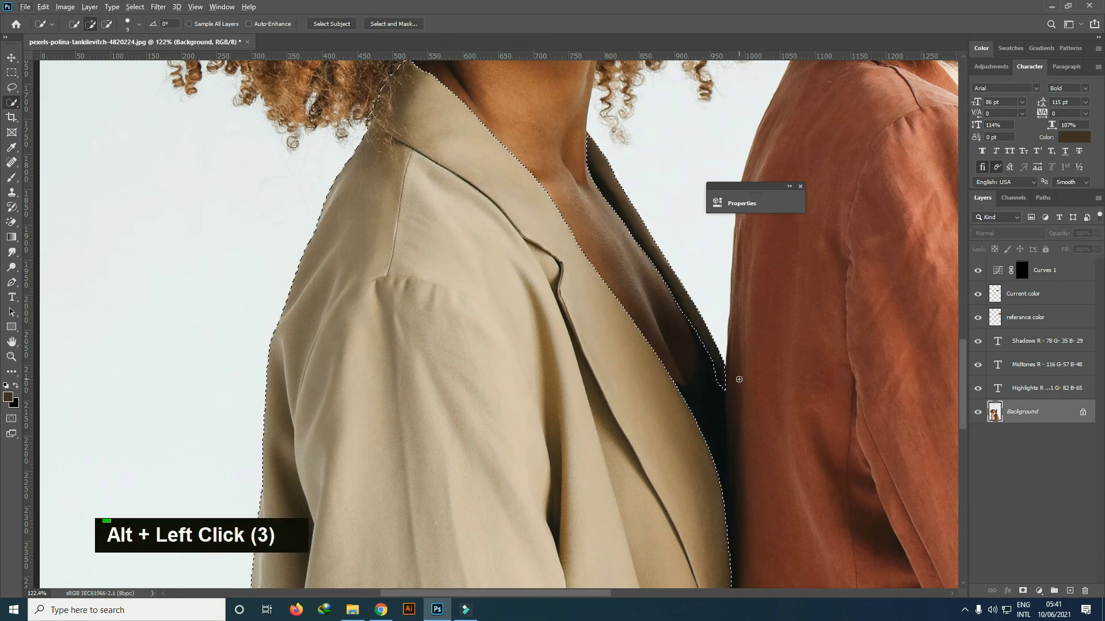
{"action": "scroll", "scroll_direction": "down", "scroll_amount": 3}
- Refine the jacket selection edge with a 1 px Smart Radius and Smooth 2
{"action": "scroll", "scroll_direction": "up", "scroll_amount": 3}
{"action": "scroll", "scroll_direction": "down", "scroll_amount": 3}
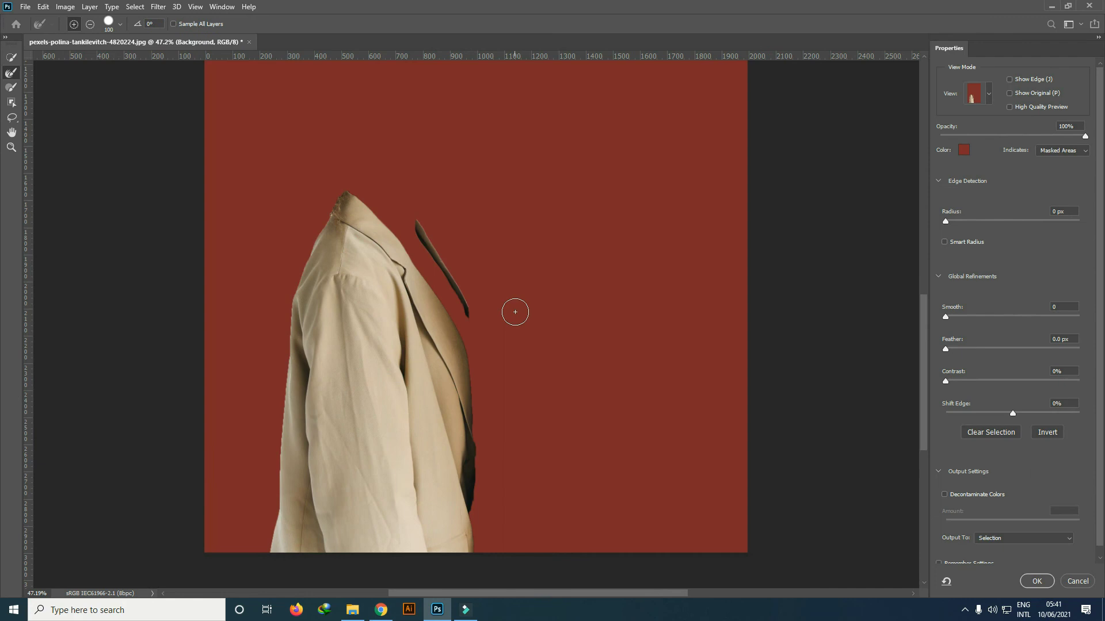
{"action": "key", "text": "space"}
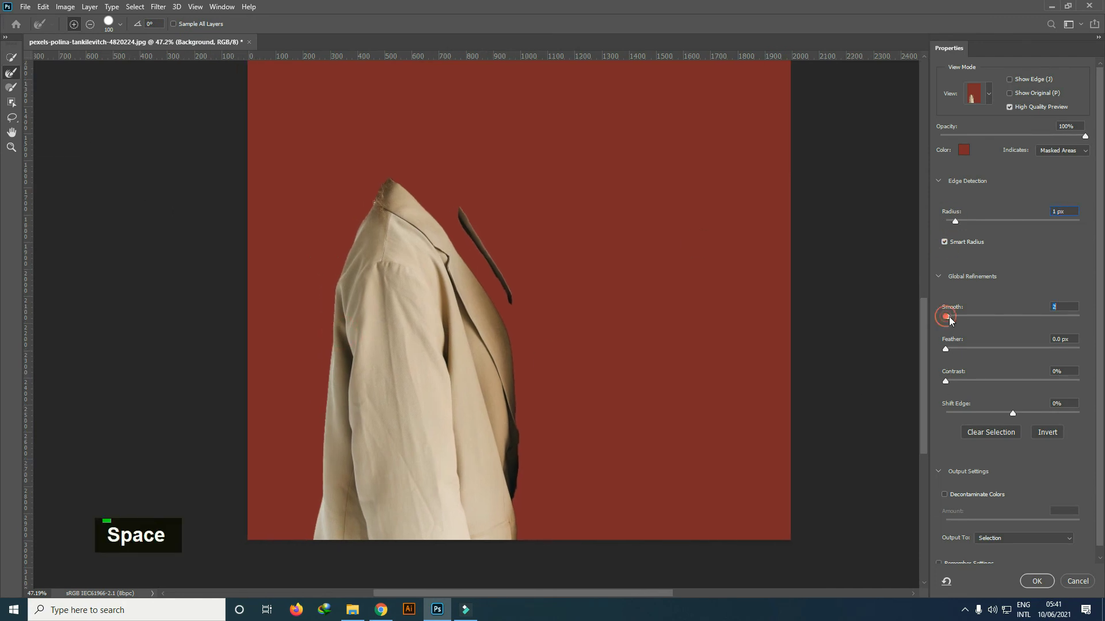
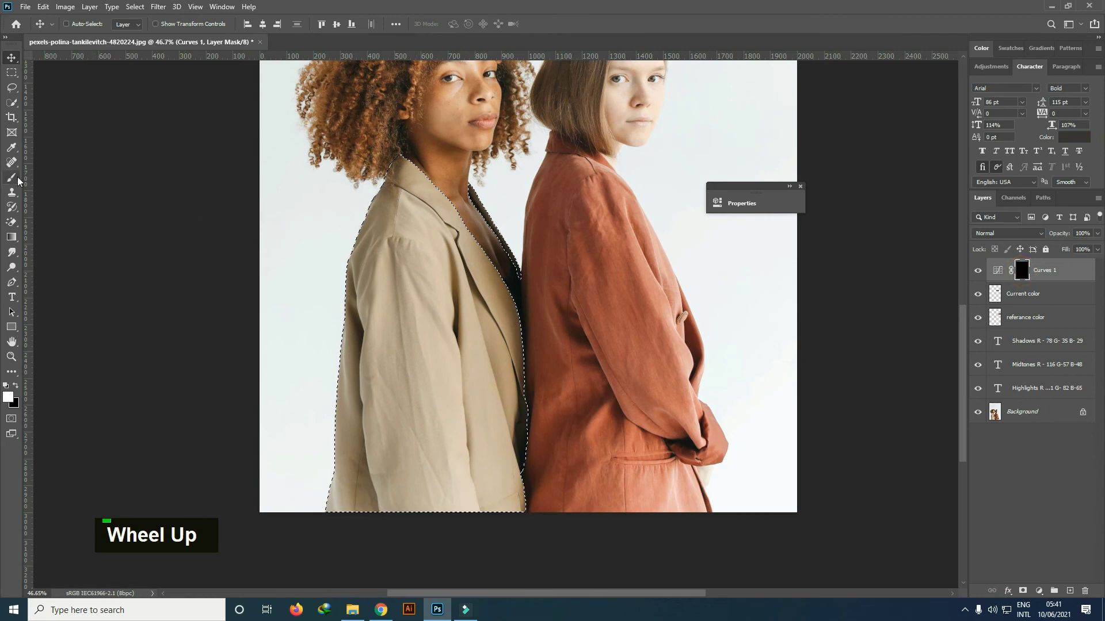
- Paint white into the Curves 1 mask inside the selection to turn the jacket rust, then deselect
{"action": "type", "text": "]]]]"}
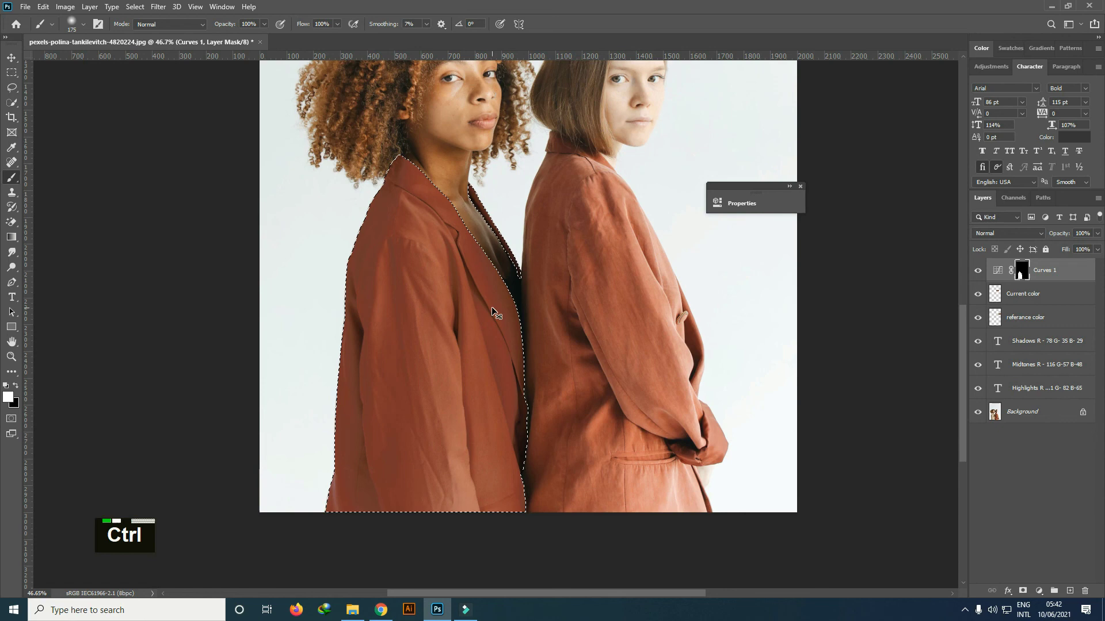
{"action": "key", "text": "ctrl+d"}
{"action": "scroll", "scroll_direction": "down", "scroll_amount": 3}
{"action": "scroll", "scroll_direction": "down", "scroll_amount": 3}
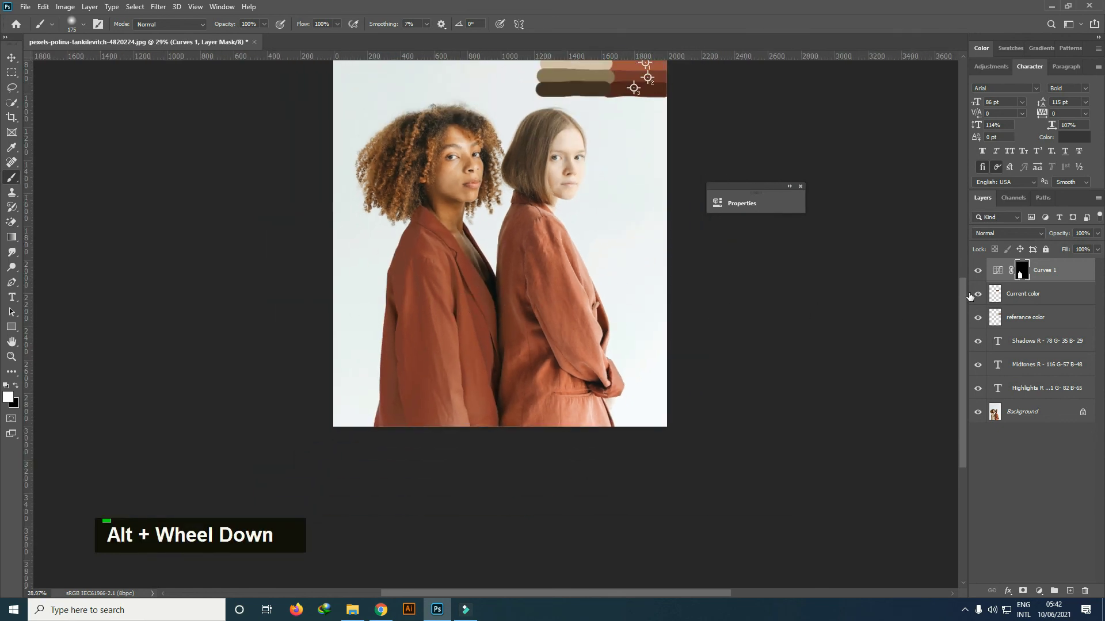
- Hide the colour swatch and RGB text layers and clear the colour sampler markers
{"action": "scroll", "scroll_direction": "up", "scroll_amount": 3}
{"action": "scroll", "scroll_direction": "down", "scroll_amount": 3}
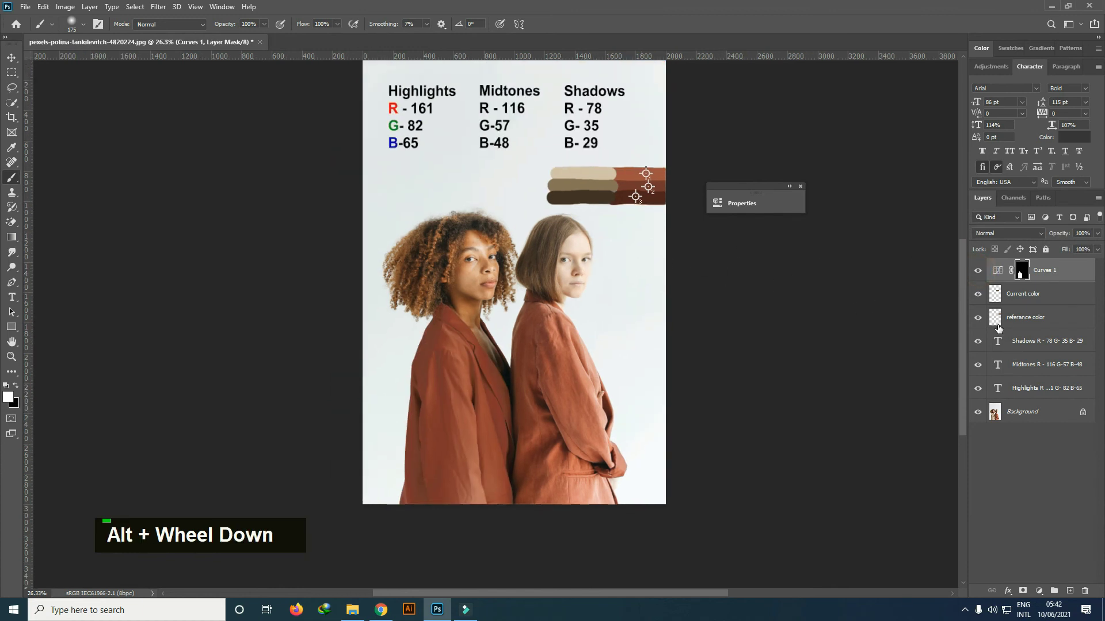
{"action": "double_click", "coordinate": [978, 316]}
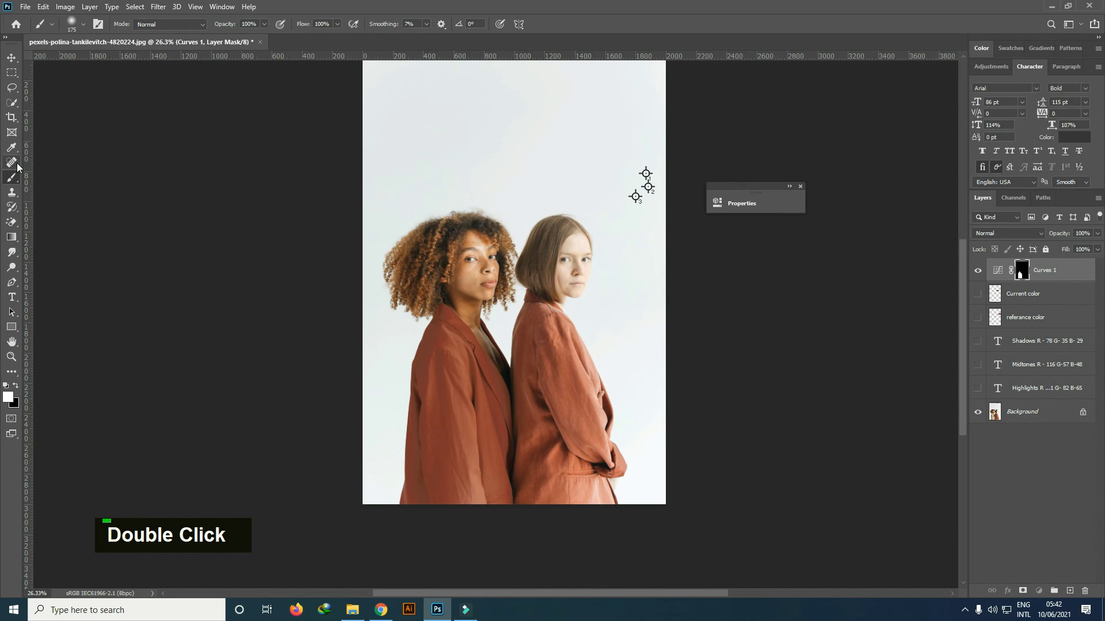
{"action": "right_click", "coordinate": [15, 152]}
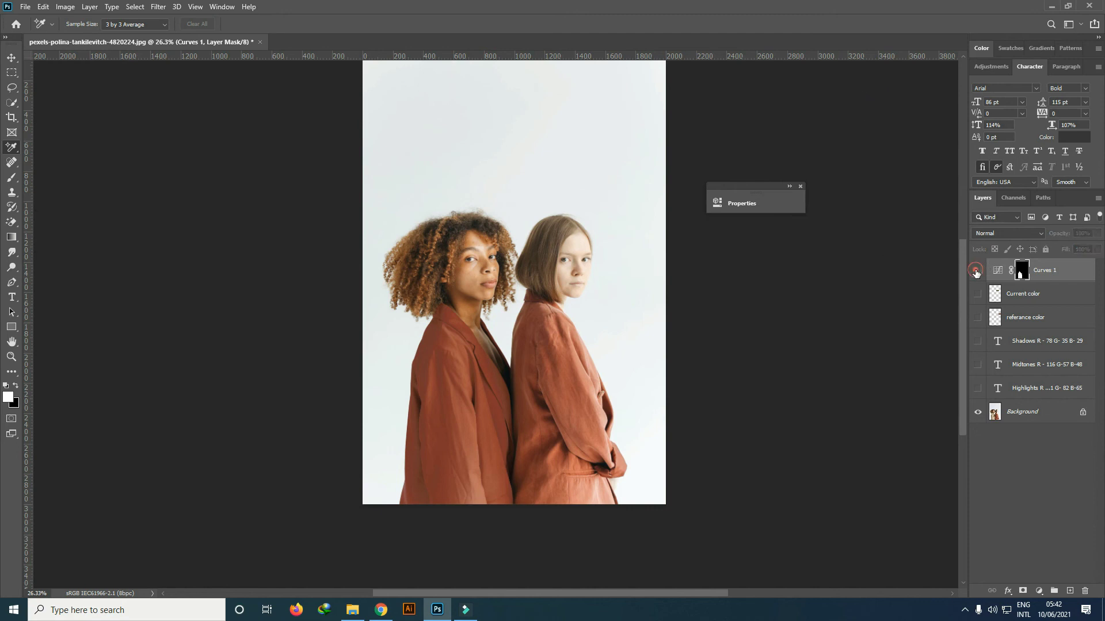
- Toggle Curves 1 to compare the photo with and without the jacket recolour
{"action": "double_click", "coordinate": [975, 273]}
{"action": "scroll", "scroll_direction": "down", "scroll_amount": 3}
{"action": "scroll", "scroll_direction": "up", "scroll_amount": 3}
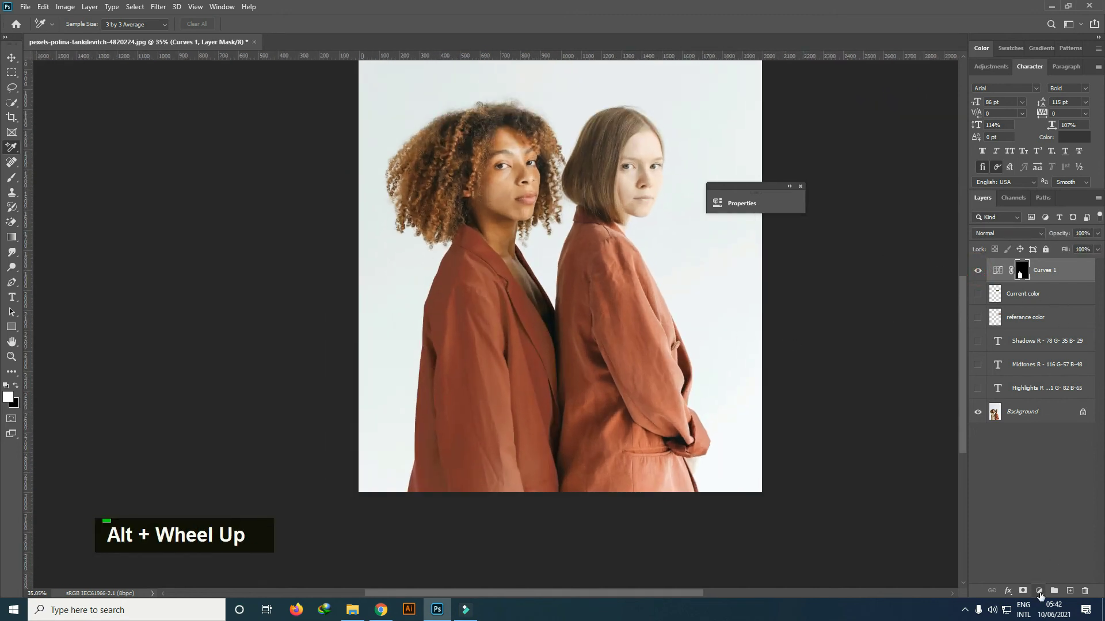
- Add a second Curves layer clipped to Curves 1 and set it to Luminosity blending
{"action": "right_click", "coordinate": [1042, 595]}
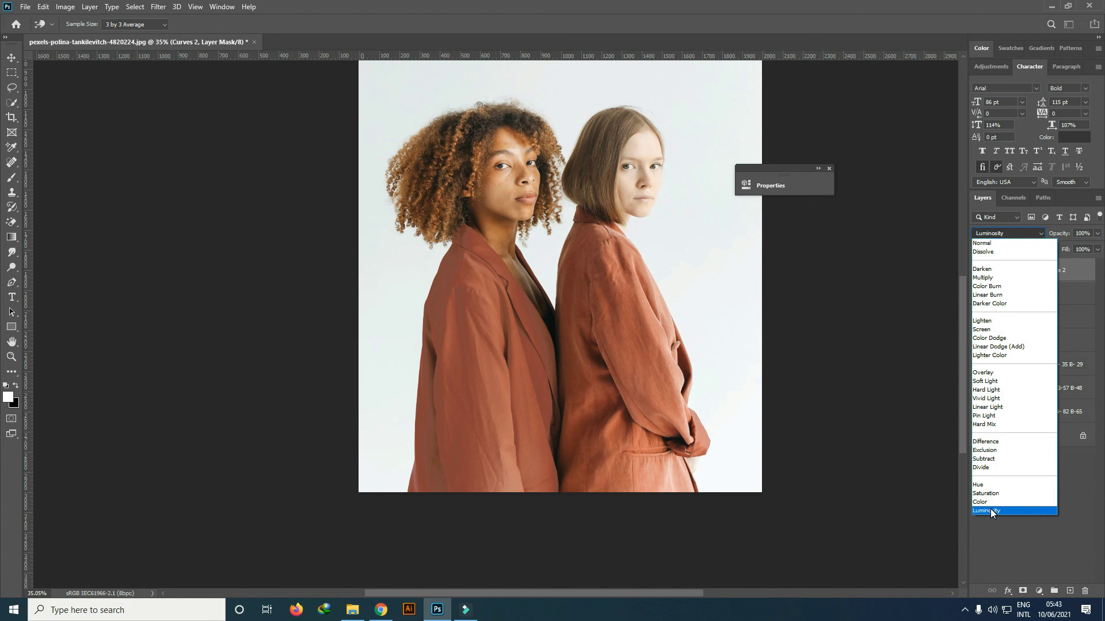
{"action": "double_click", "coordinate": [981, 274]}
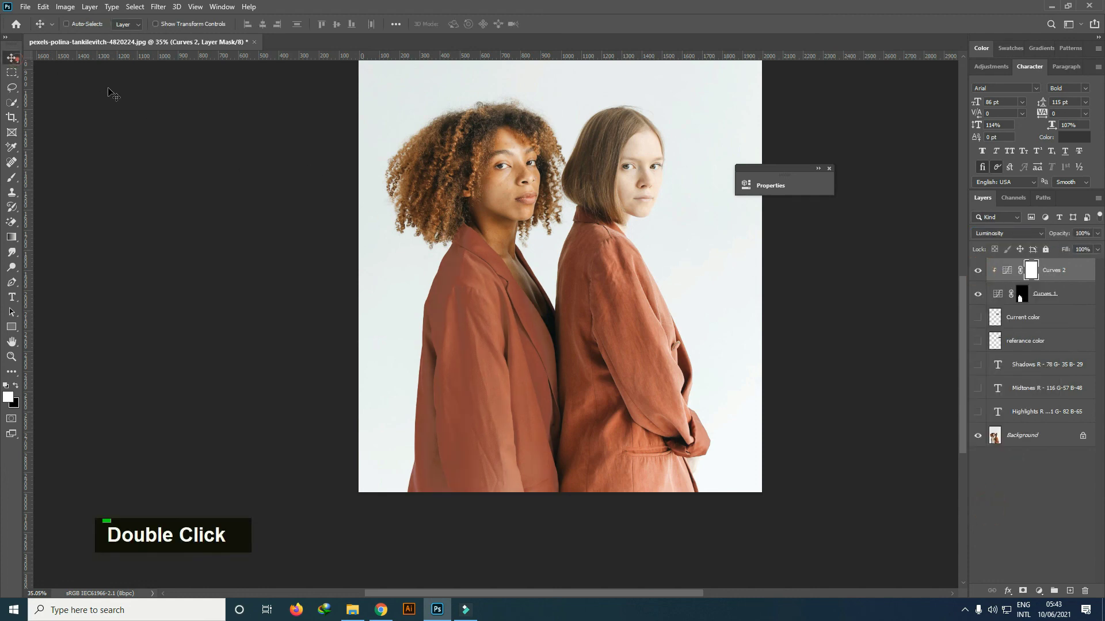
- Open the original portrait JPG in Windows Photos for comparison with the edit
{"action": "scroll", "scroll_direction": "down", "scroll_amount": 3}
{"action": "scroll", "scroll_direction": "down", "scroll_amount": 3}
{"action": "scroll", "scroll_direction": "up", "scroll_amount": 3}
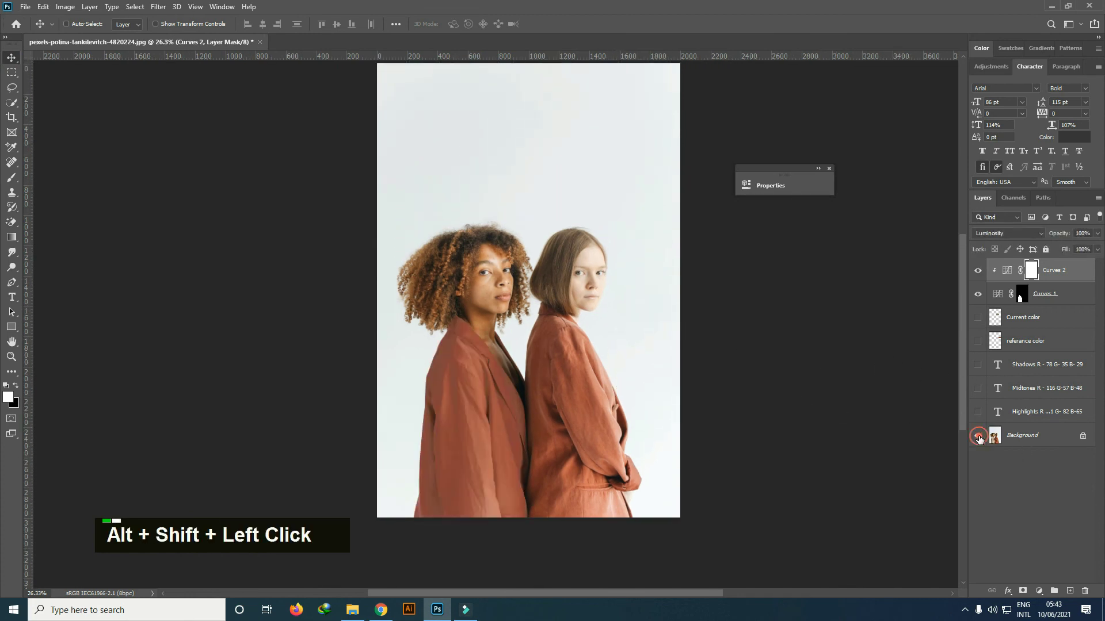
{"action": "scroll", "scroll_direction": "up", "scroll_amount": 3}
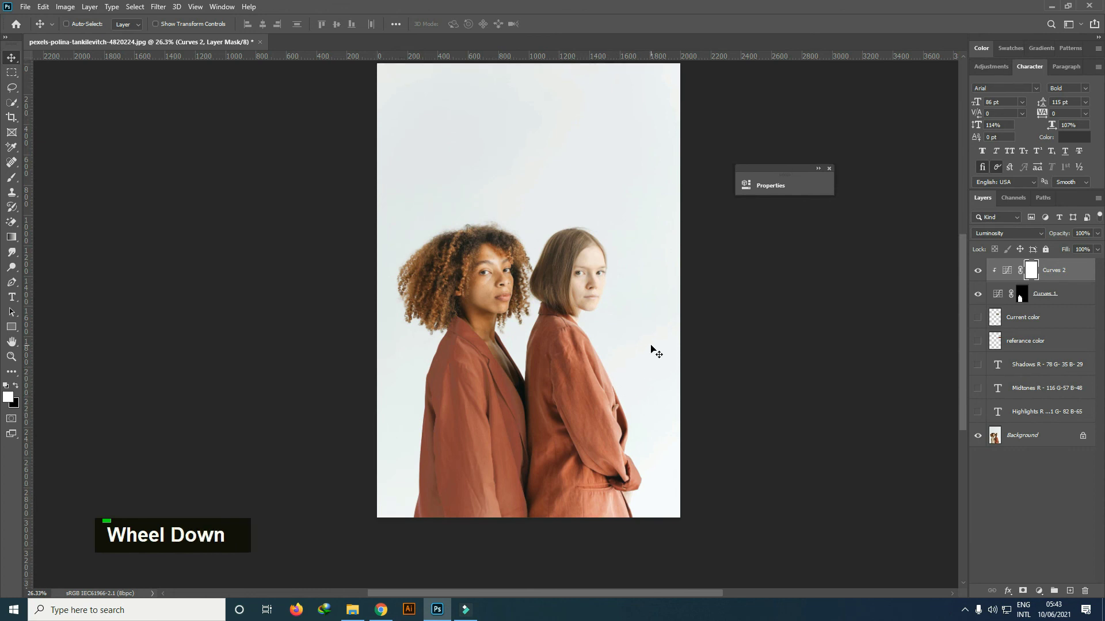
{"action": "scroll", "scroll_direction": "up", "scroll_amount": 3}
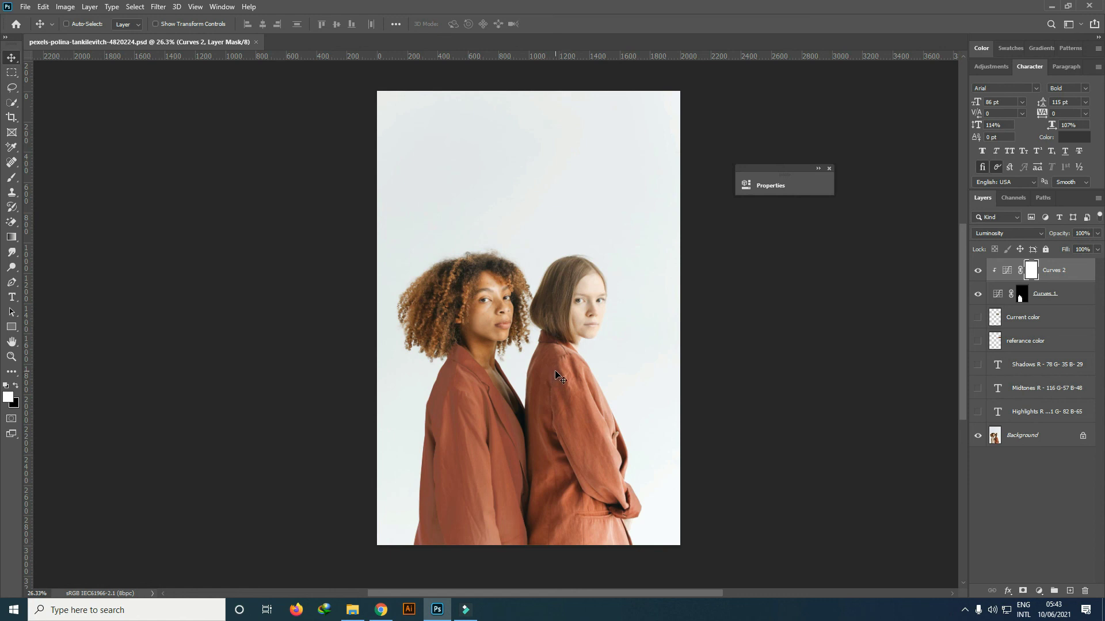
{"action": "double_click", "coordinate": [569, 371]}
- Flip between the original and the _Edited.jpg copy showing both jackets rust
{"action": "key", "text": "Right"}
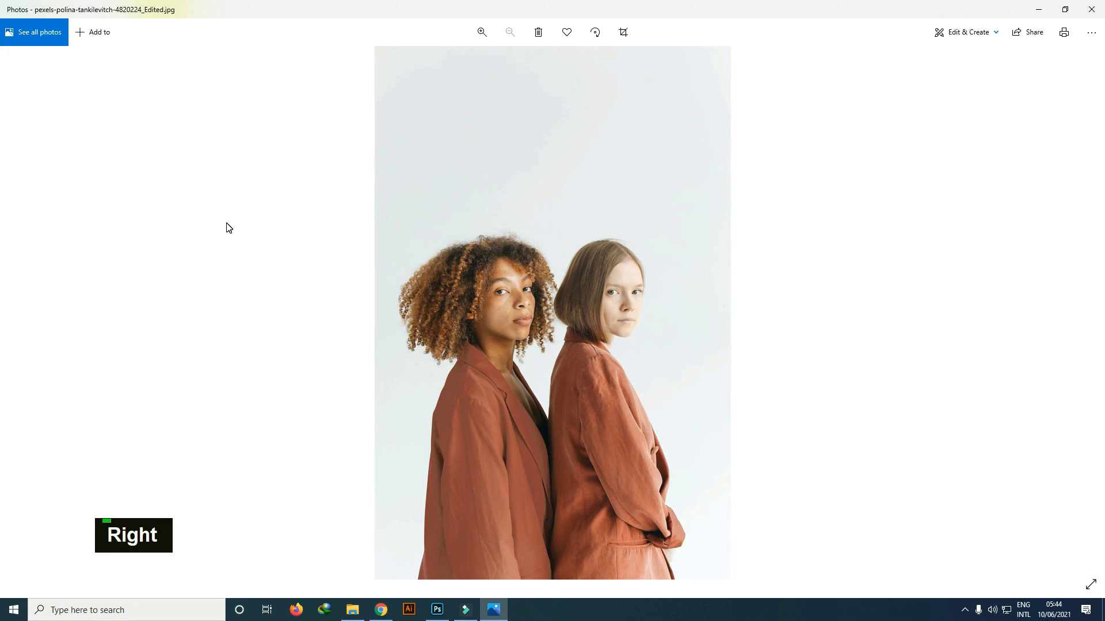
{"action": "key", "text": "Left"}
{"action": "key", "text": "Right"}
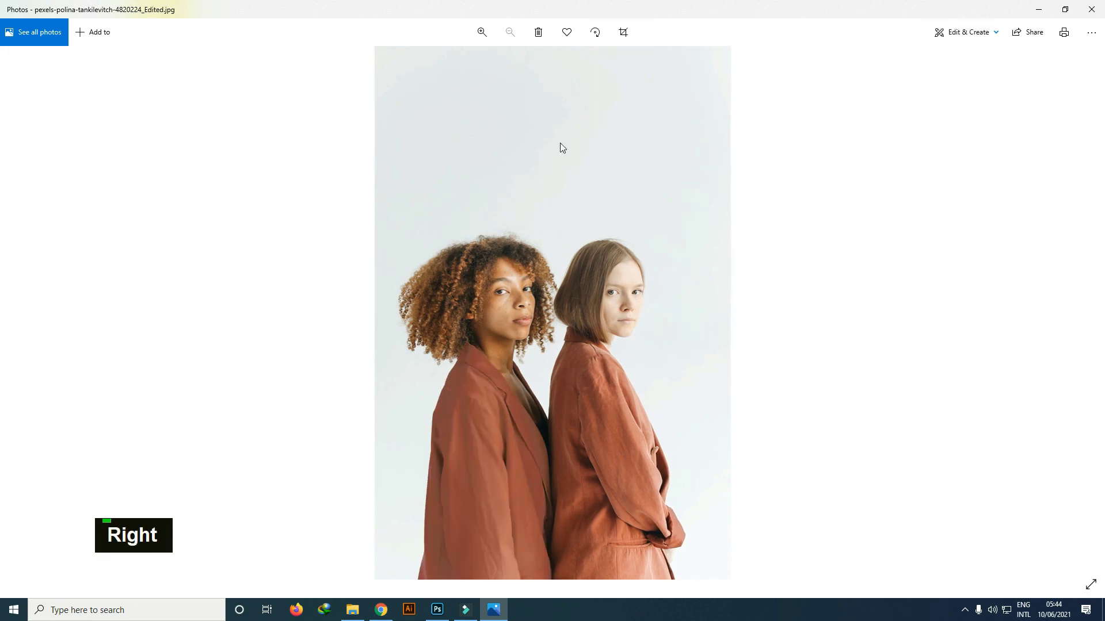